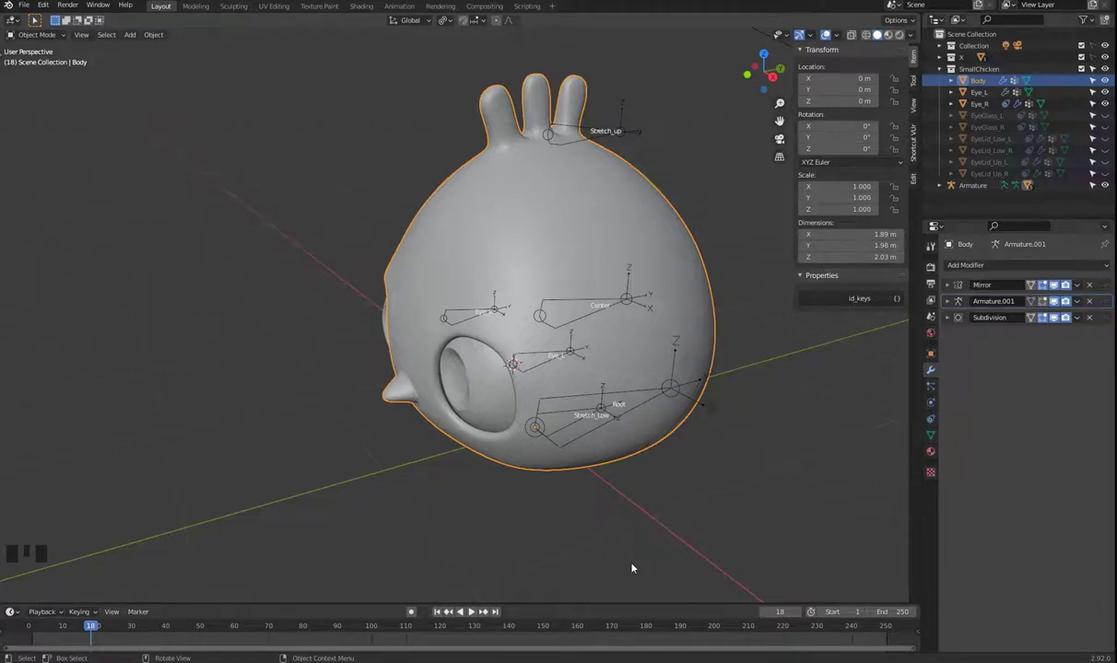
# Step: Select the chicken's left eye mesh and keep it in object mode
pyautogui.click(537, 370)
pyautogui.click(492, 396)
pyautogui.press('Tab')
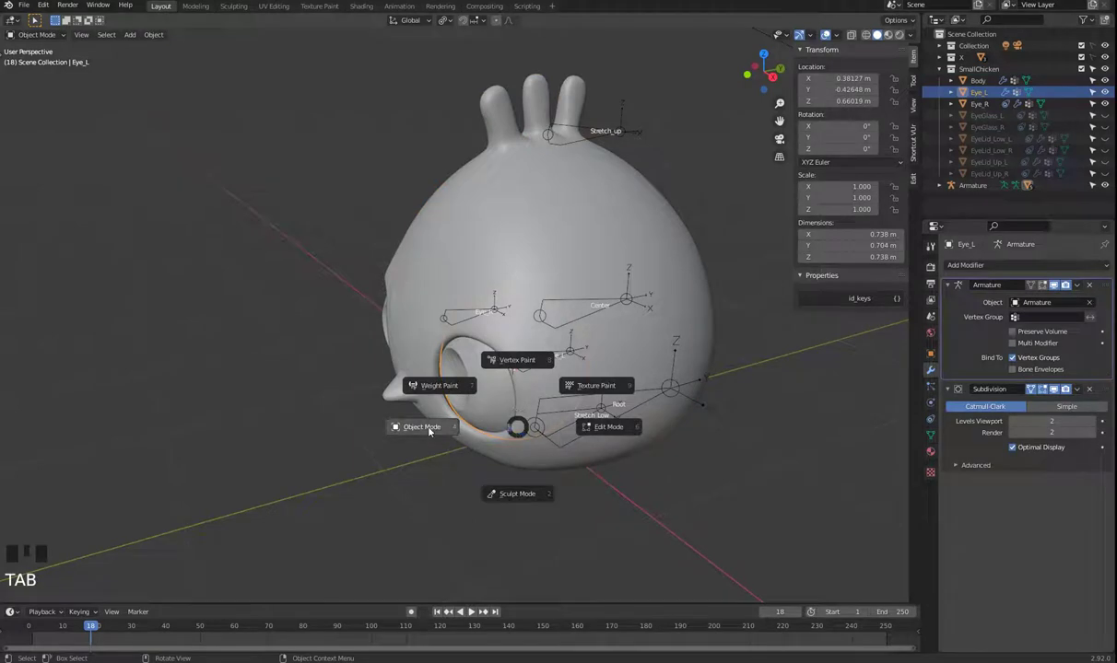
pyautogui.click(488, 390)
pyautogui.click(486, 387)
# Step: Snap the 3D cursor to the left eye via Cursor to Selected
pyautogui.press('shift+s')
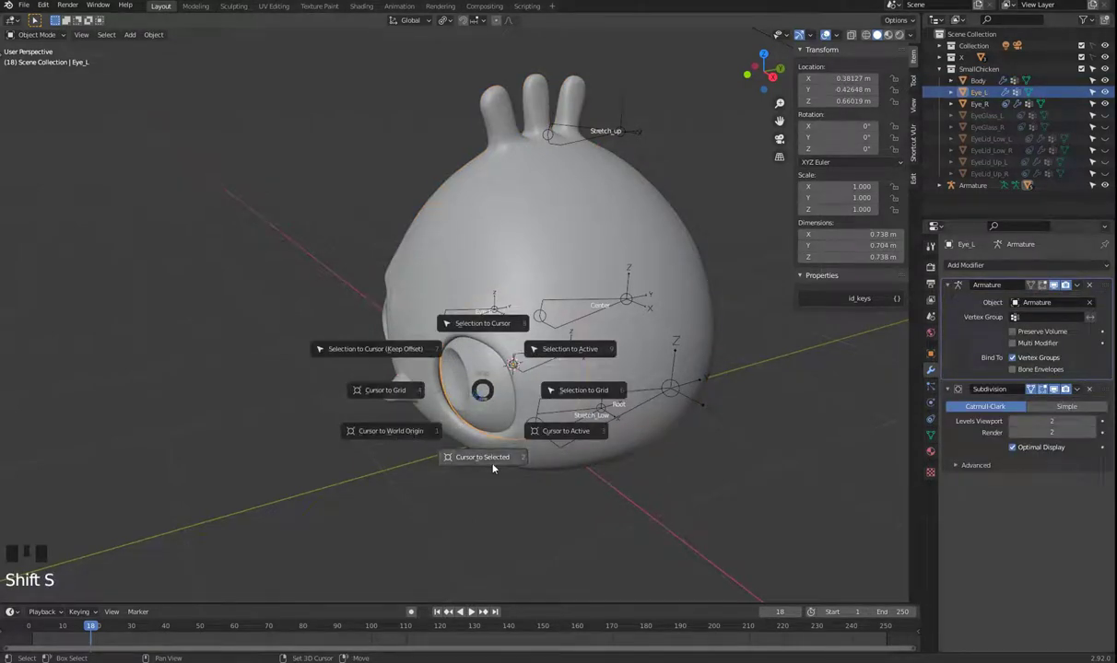
pyautogui.click(561, 361)
pyautogui.moveTo(529, 414); pyautogui.dragTo(436, 415)
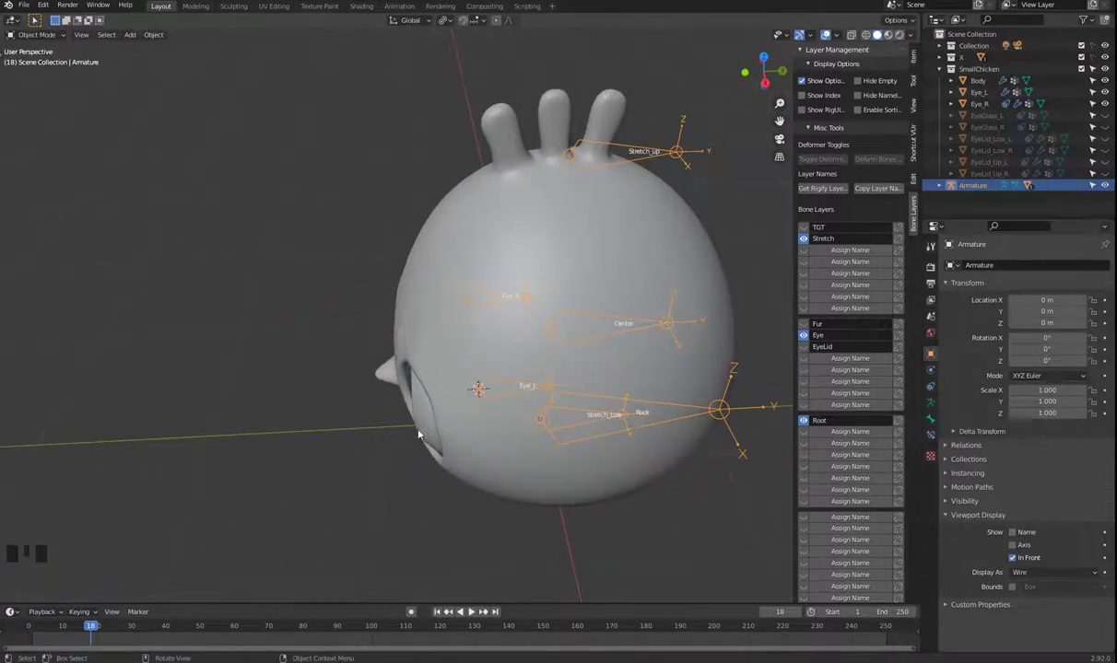
# Step: Select the left eye mesh and briefly toggle edit mode to inspect its Eye_L vertex group
pyautogui.moveTo(482, 423); pyautogui.dragTo(424, 437)
pyautogui.click(382, 458)
pyautogui.press('Tab')
pyautogui.press('Tab')
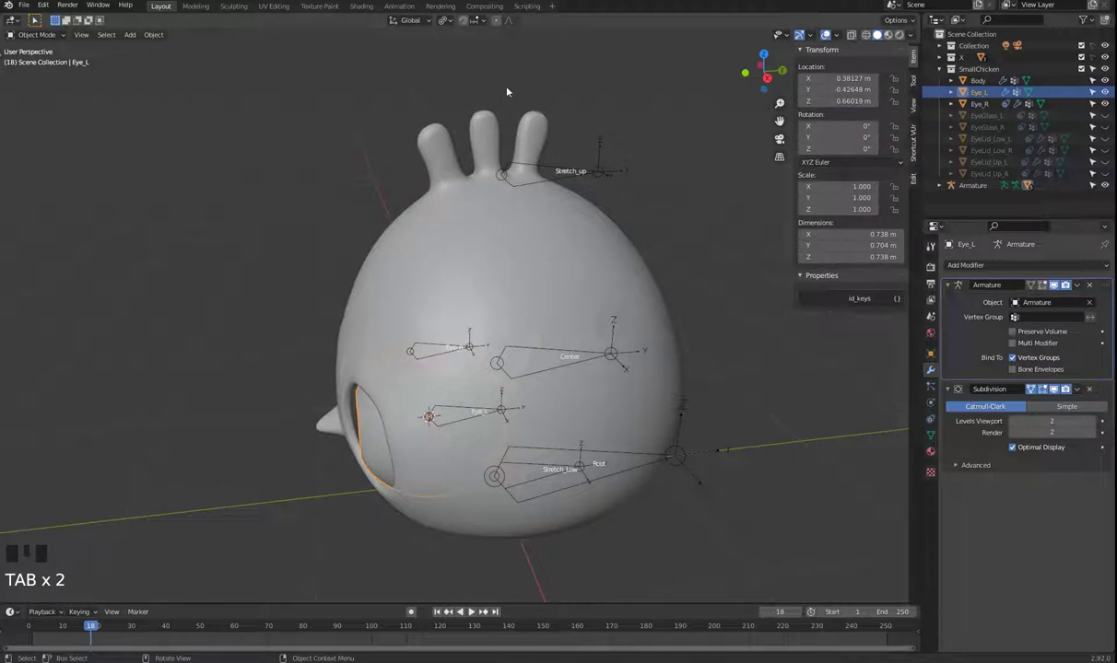
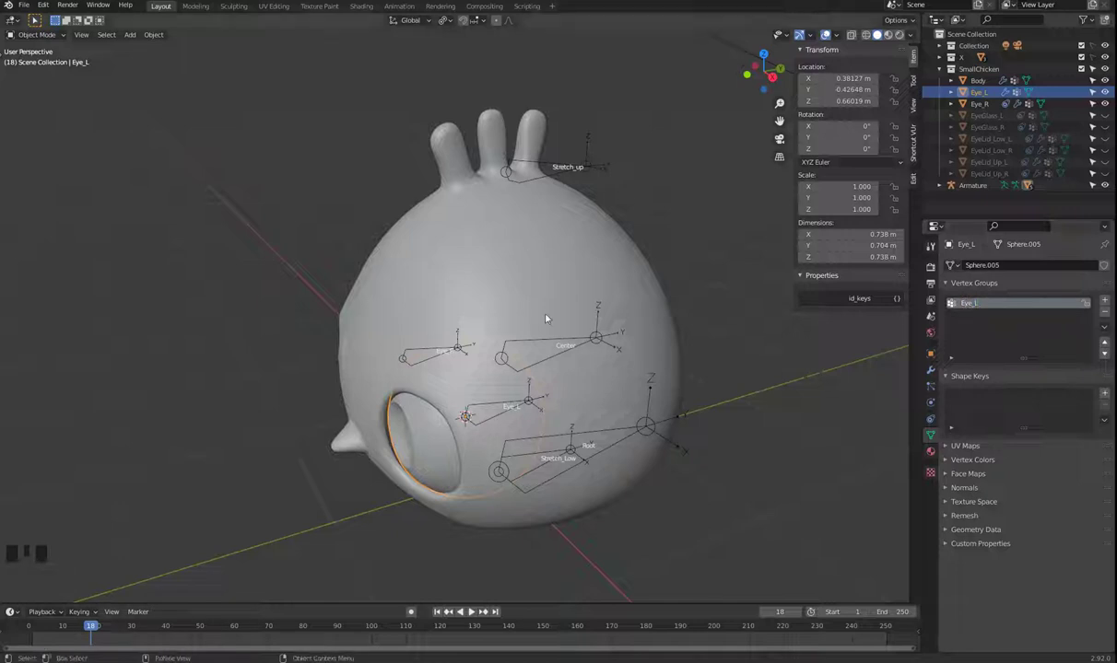
# Step: Switch the armature into pose mode and grab the Stretch_up bone to test the rig
pyautogui.click(493, 422)
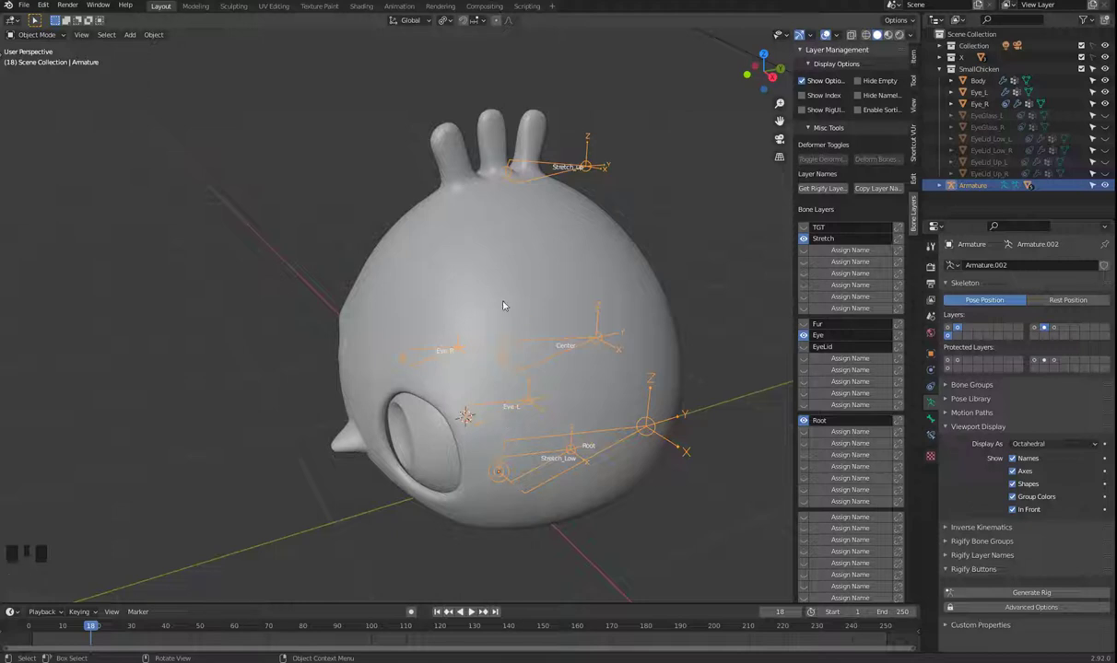
pyautogui.click(550, 168)
pyautogui.press('Tab')
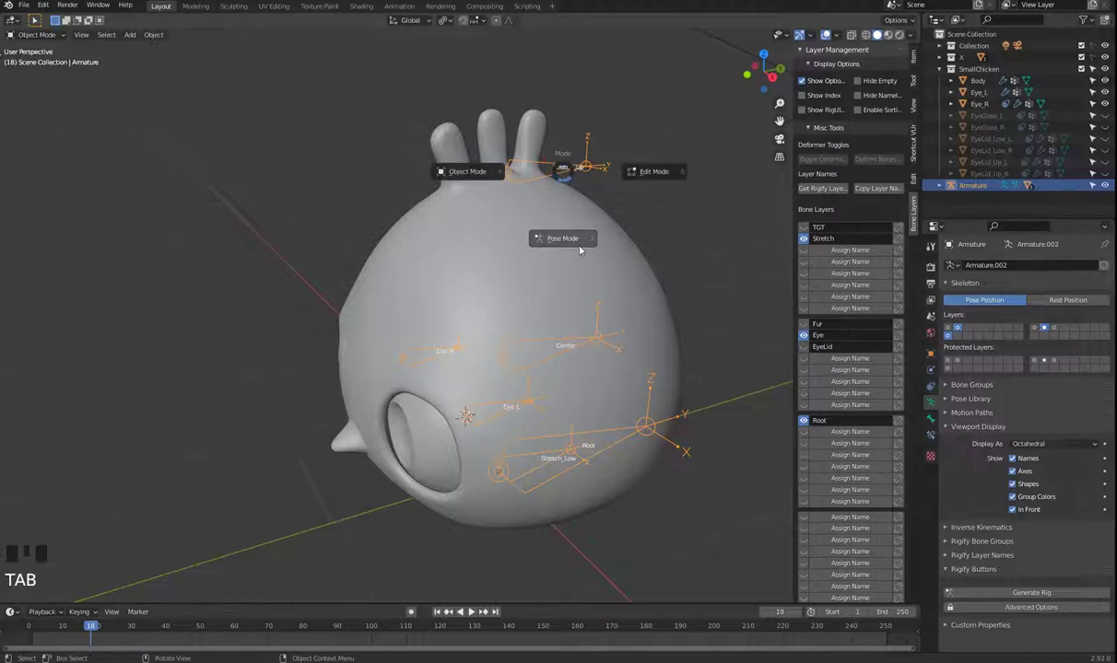
pyautogui.click(543, 168)
pyautogui.press('g')
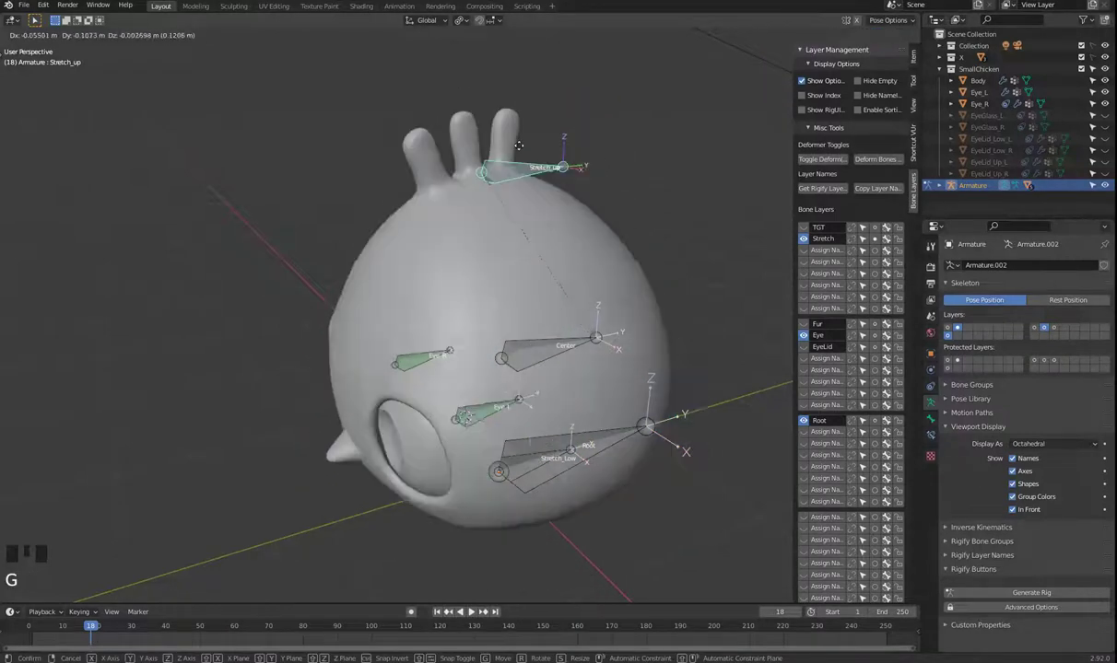
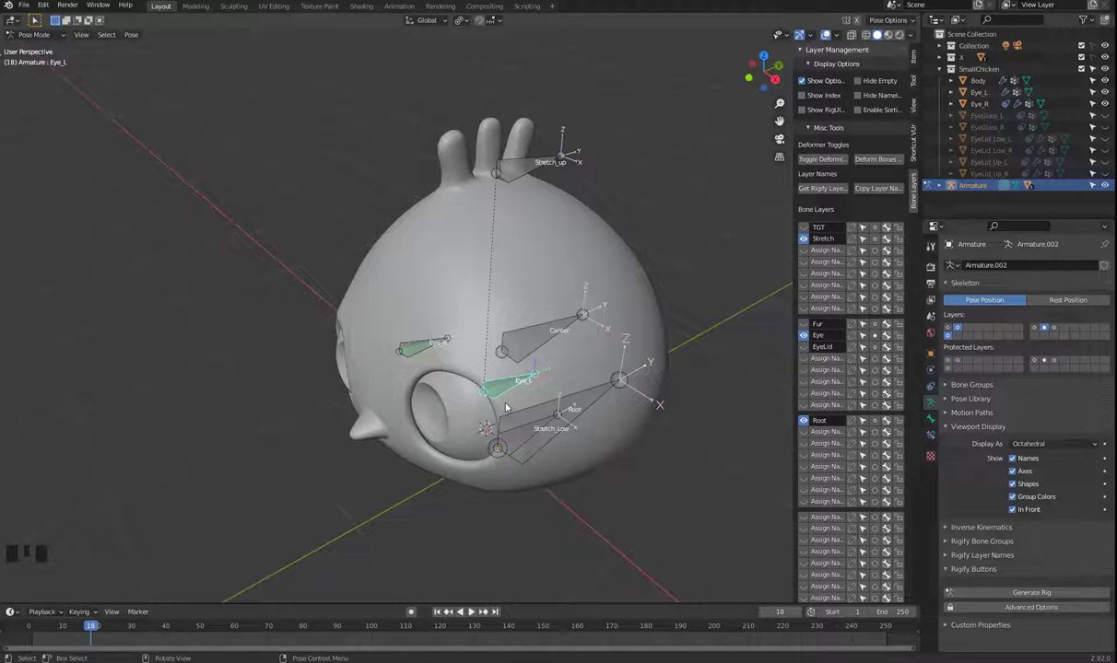
# Step: Return to object mode and select the left eye mesh again
pyautogui.click(440, 428)
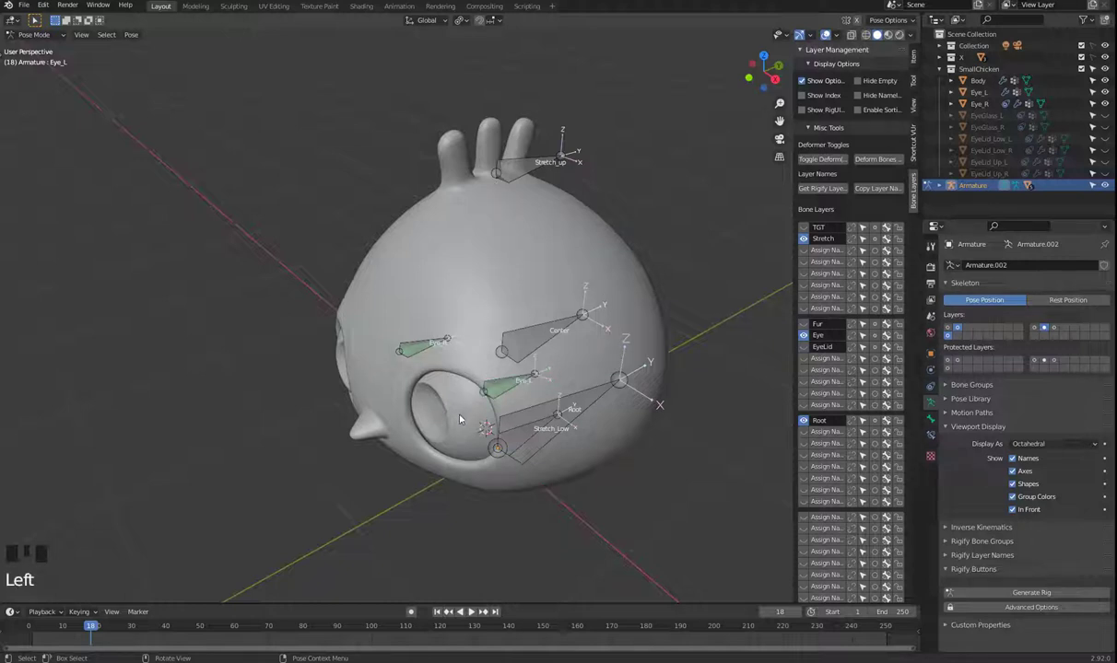
pyautogui.press('Tab')
pyautogui.click(464, 431)
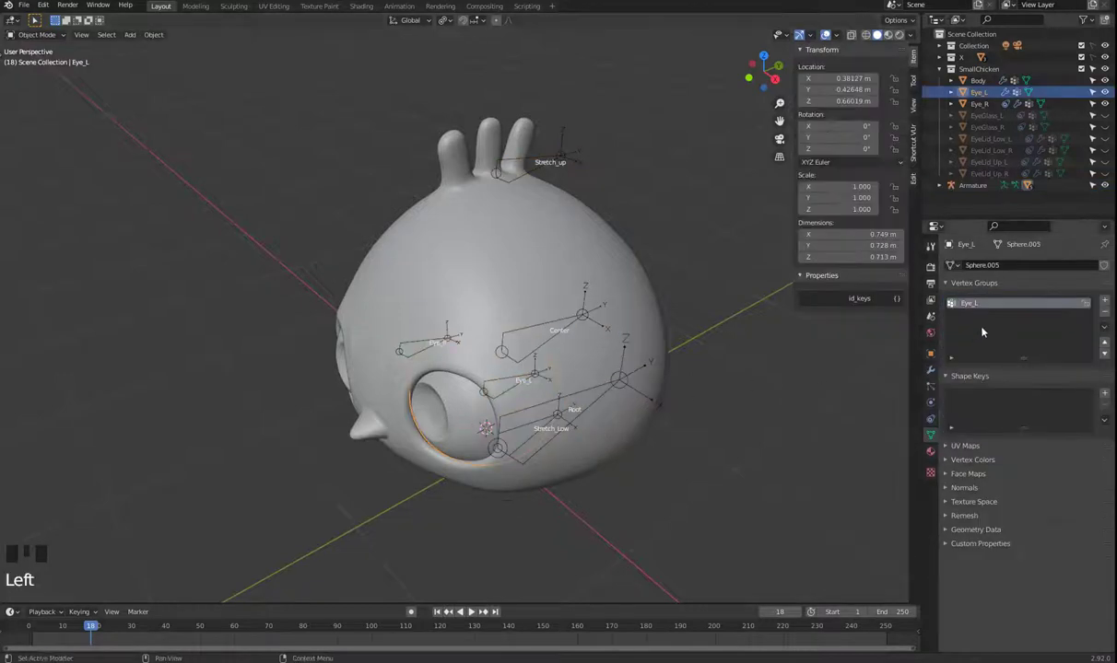
# Step: Put the armature in pose mode and clear the bones' location and rotation
pyautogui.click(531, 175)
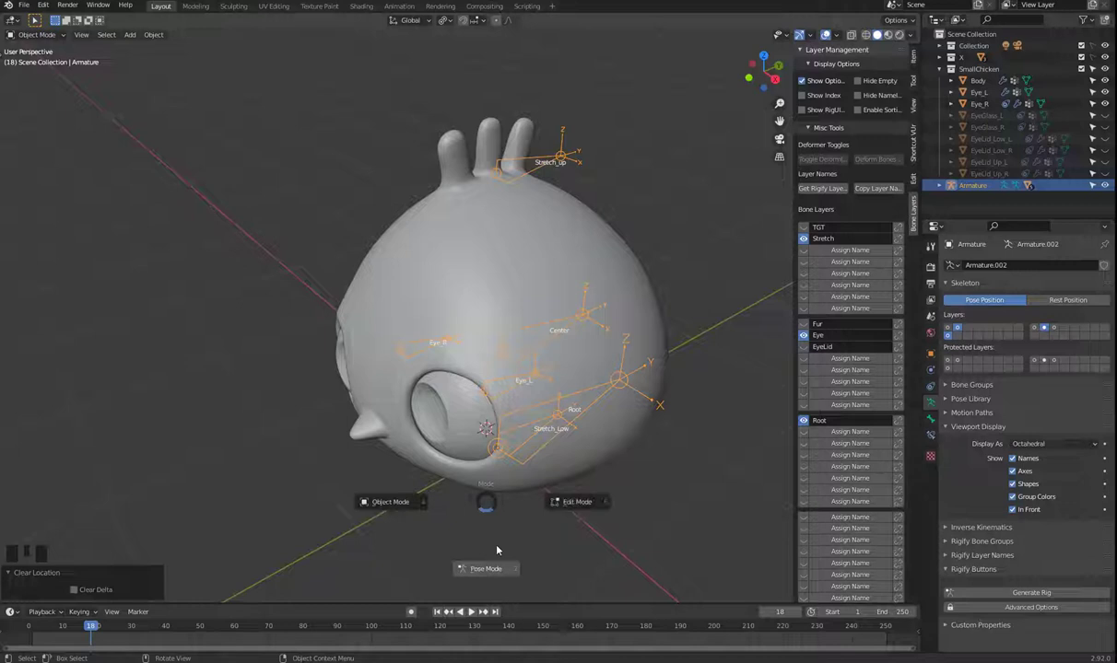
pyautogui.press('Tab')
pyautogui.click(530, 349)
pyautogui.press('alt+g')
pyautogui.press('alt+r')
# Step: Select the Eye_L bone and view the rig from the right side
pyautogui.click(681, 520)
pyautogui.moveTo(608, 497); pyautogui.dragTo(520, 378)
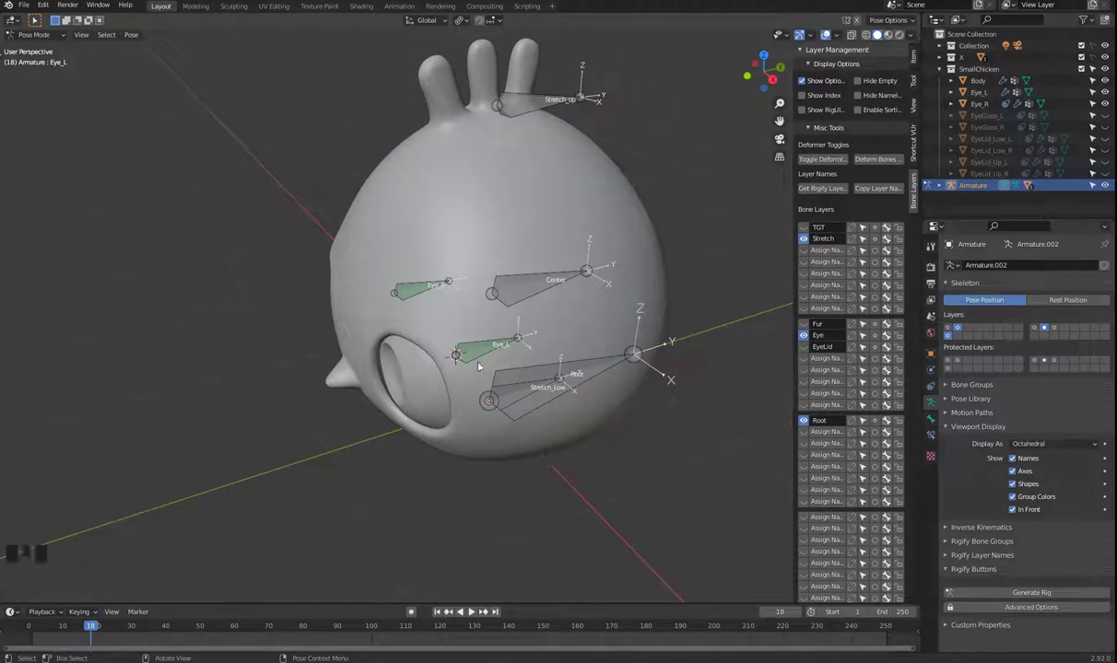
pyautogui.click(482, 358)
pyautogui.press('KP_1')
pyautogui.press('KP_3')
pyautogui.press('shift+d')
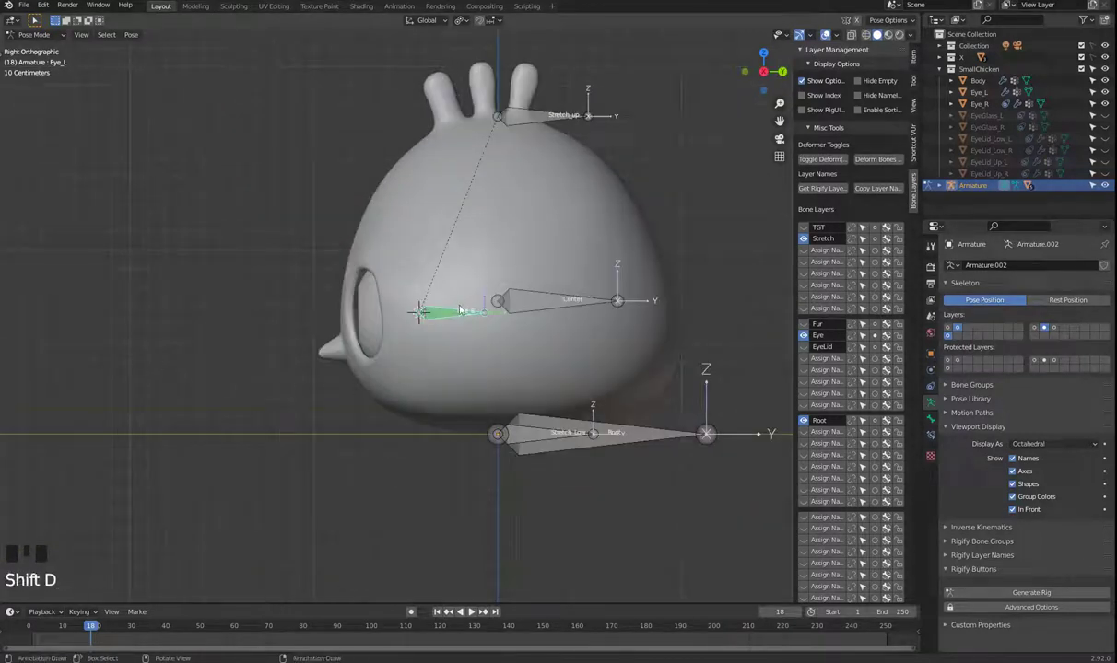
# Step: Enter edit mode and duplicate the Eye_L bone as the future Eye_T_L target
pyautogui.press('Tab')
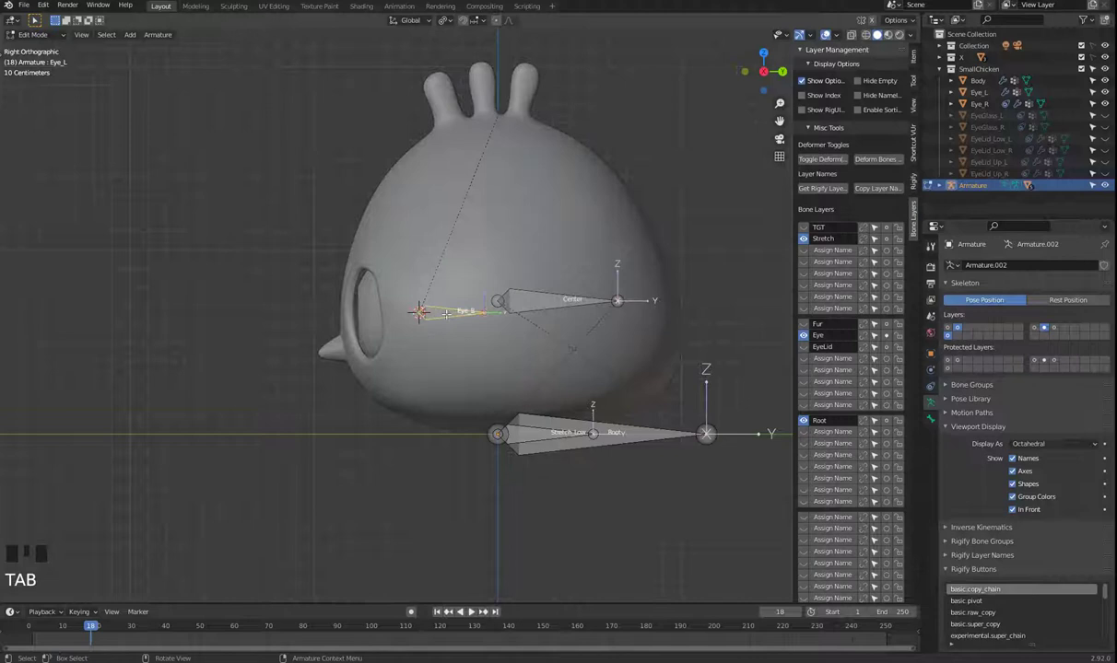
pyautogui.press('shift+d')
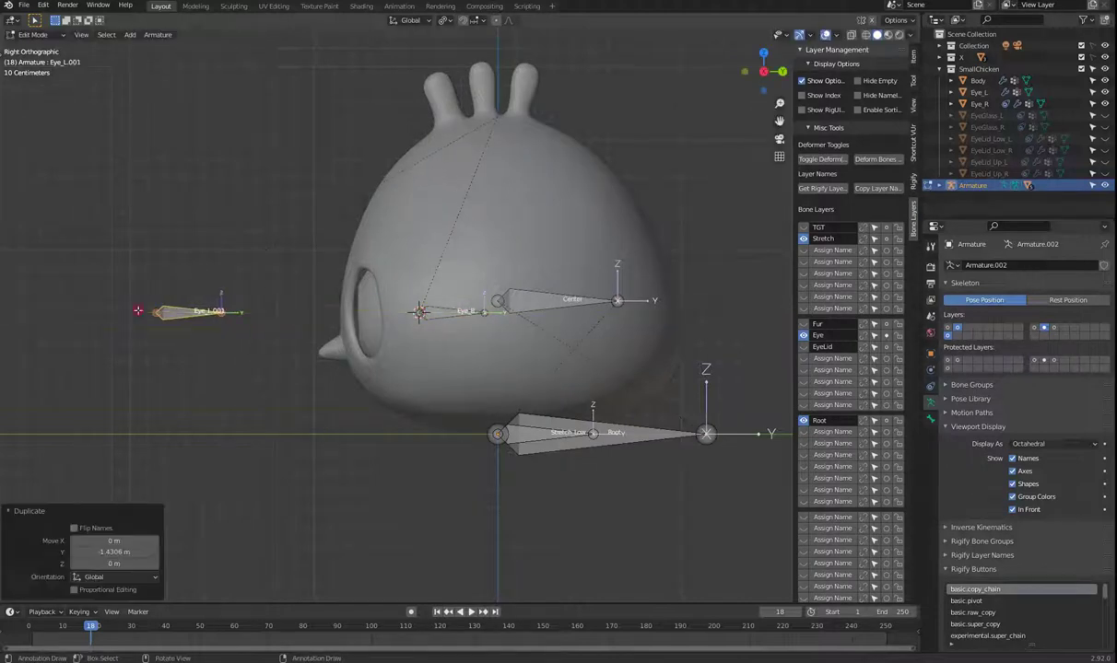
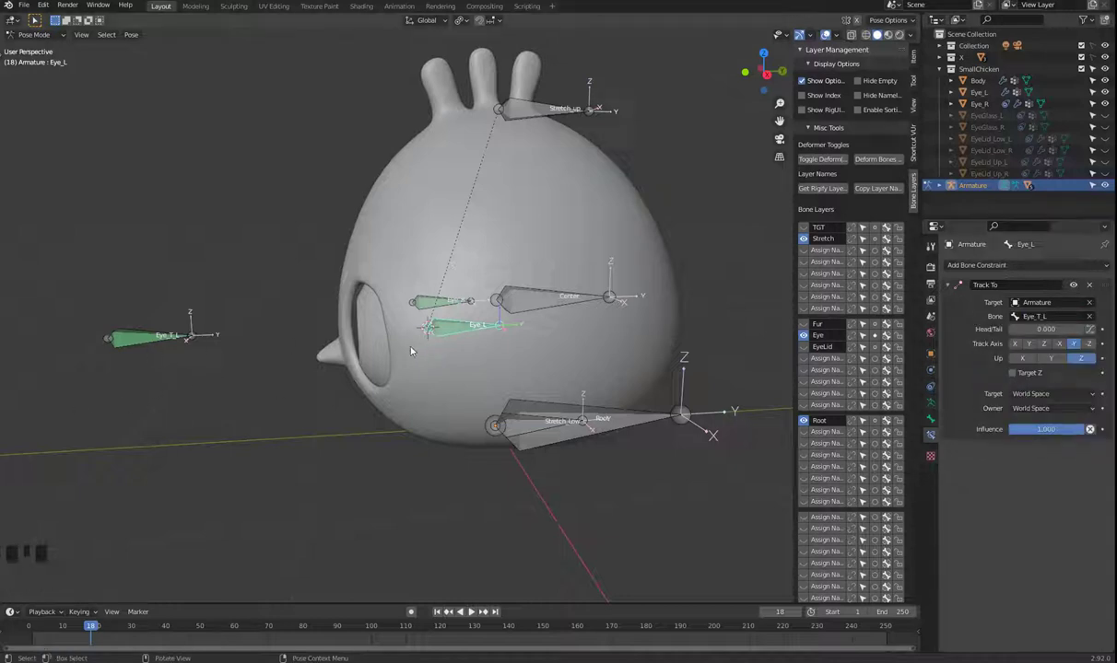
# Step: Select Eye_T_L, then move the Stretch_up bone to test the rig follows
pyautogui.click(128, 339)
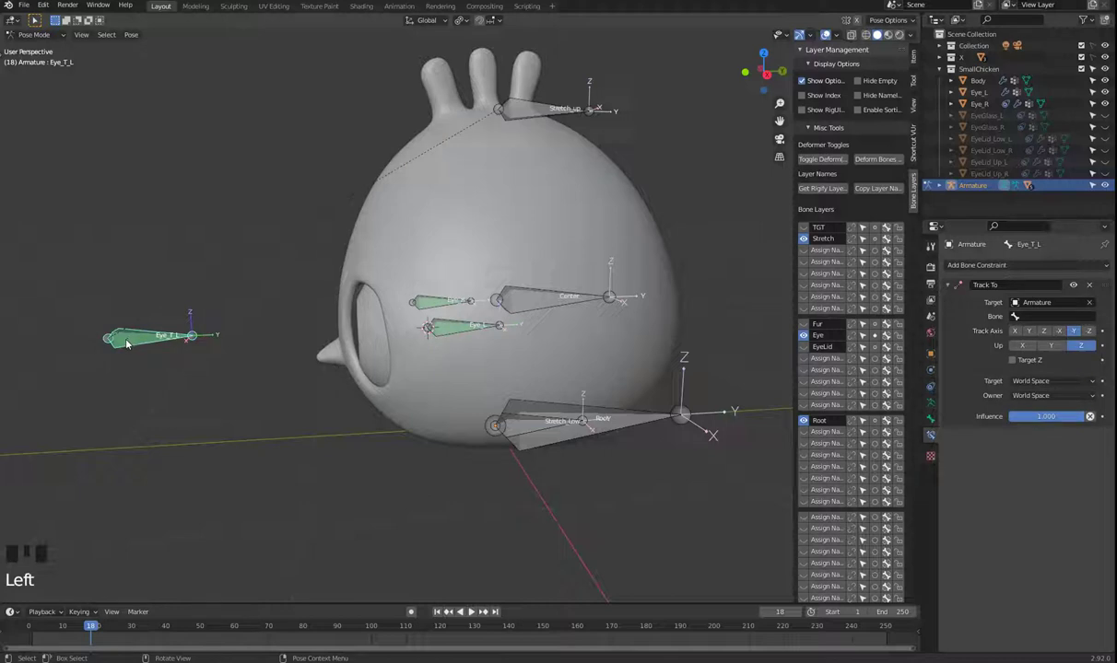
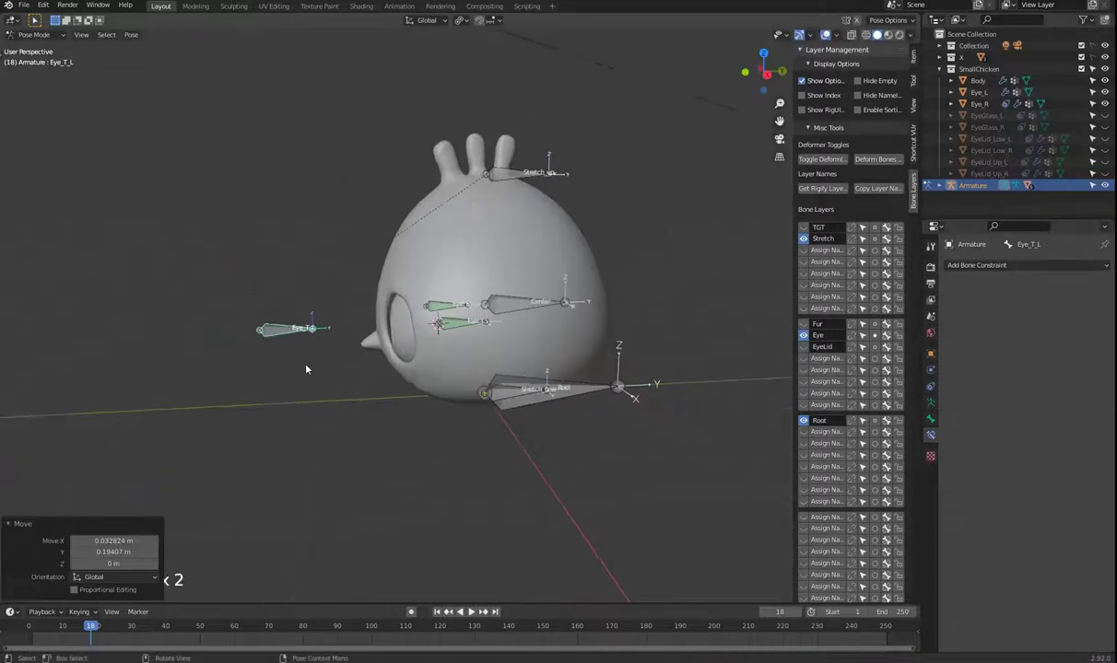
pyautogui.click(512, 178)
pyautogui.press('g')
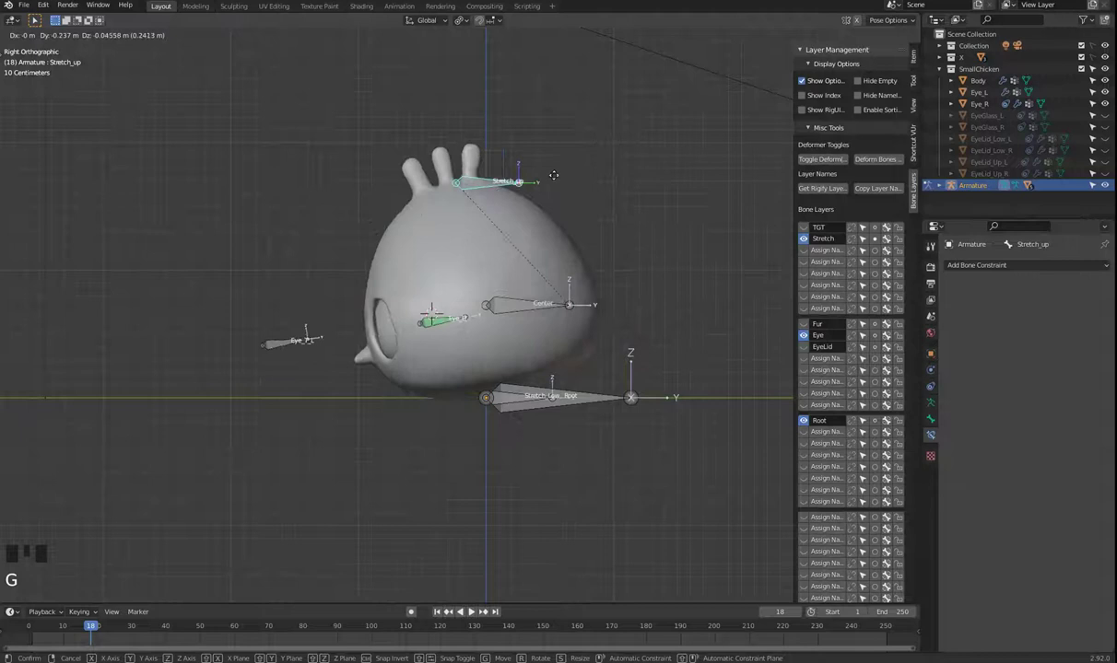
pyautogui.scroll(-3)
pyautogui.moveTo(326, 367); pyautogui.dragTo(470, 361)
pyautogui.scroll(3)
# Step: Select the Eye_R bone and switch the armature into edit mode
pyautogui.click(414, 303)
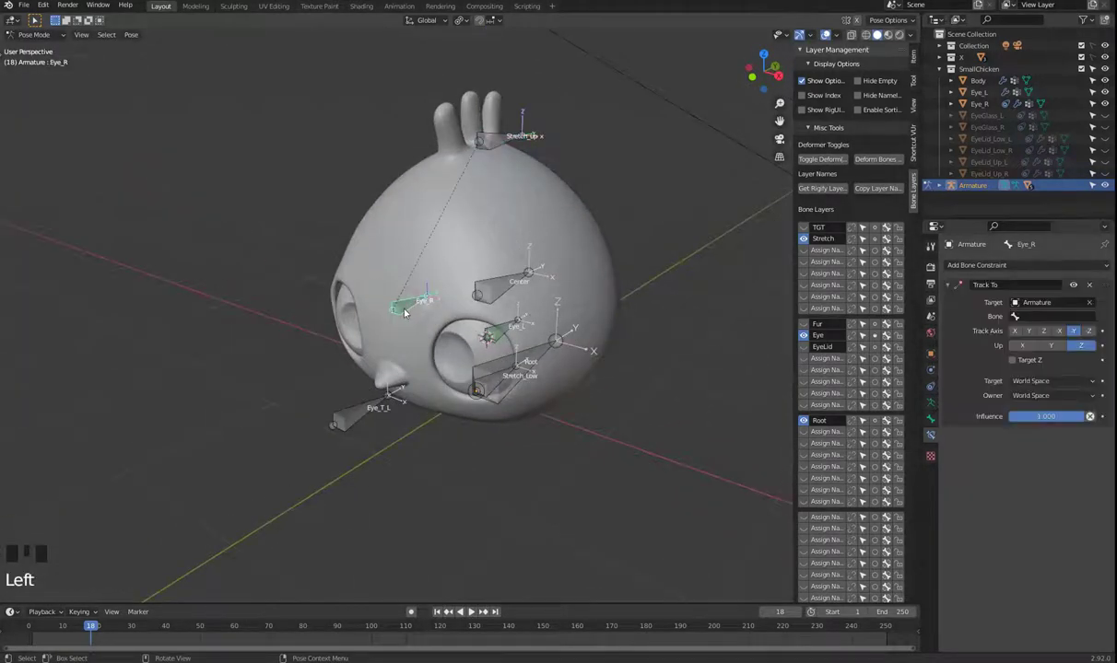
pyautogui.press('x')
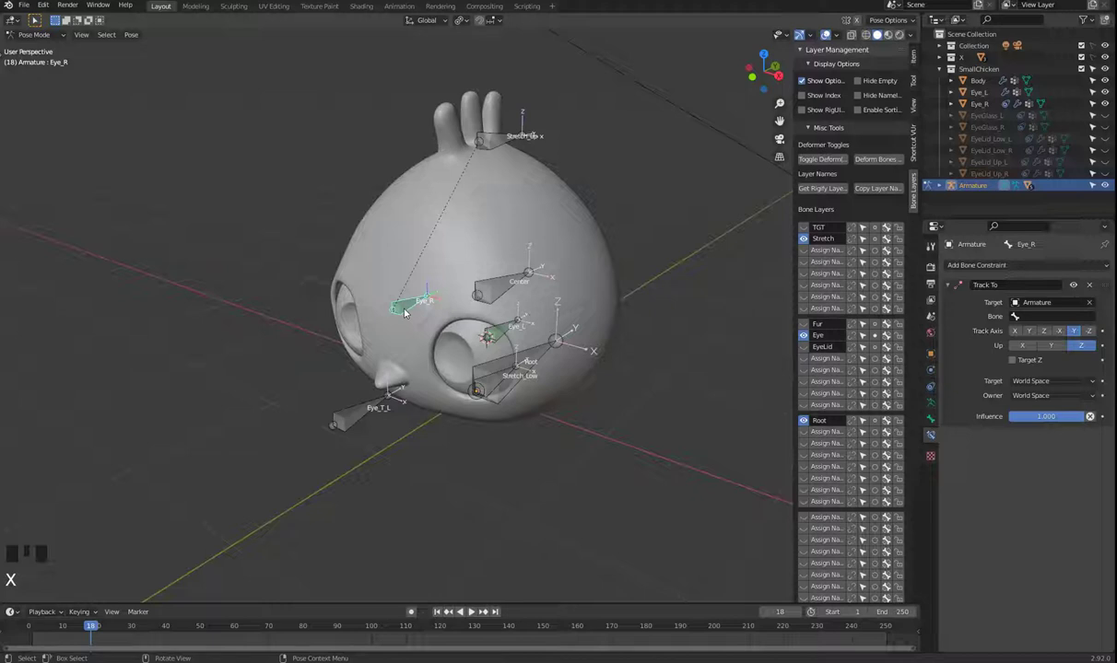
pyautogui.press('Tab')
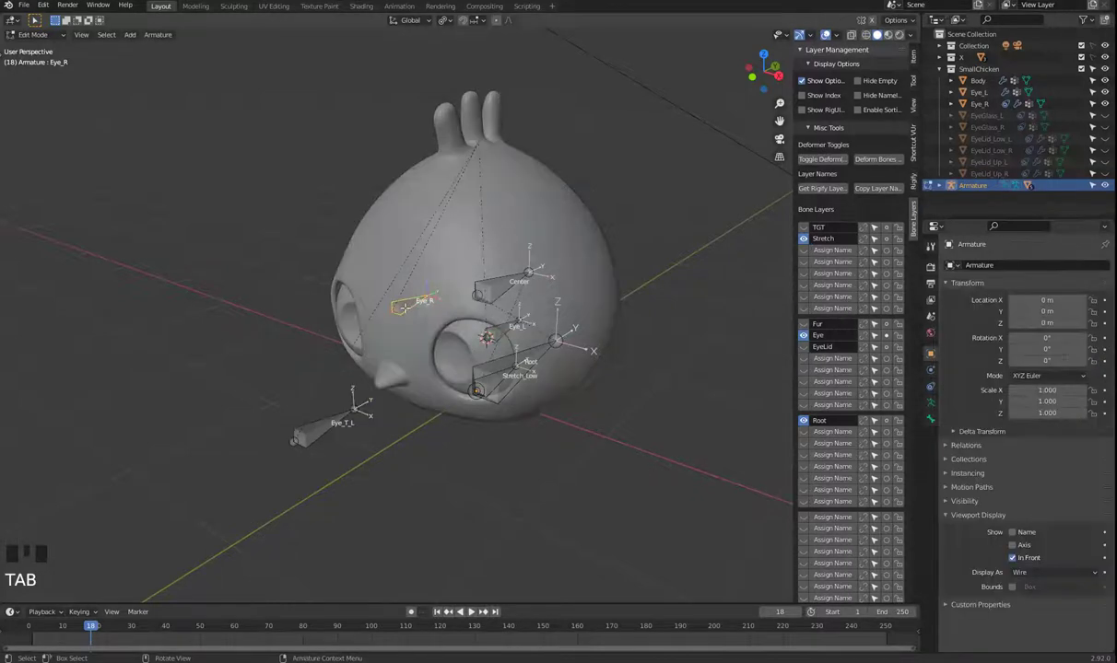
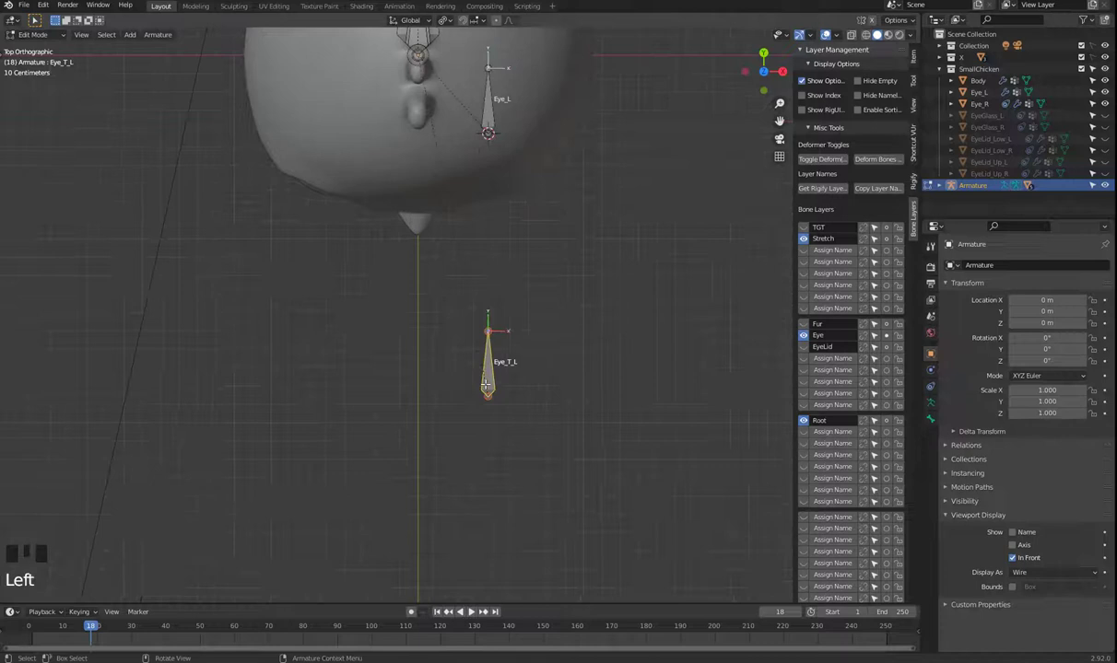
# Step: Duplicate Eye_T_L onto the centre line, adjust its tail and rename it Eye_T_Both
pyautogui.press('shift+d')
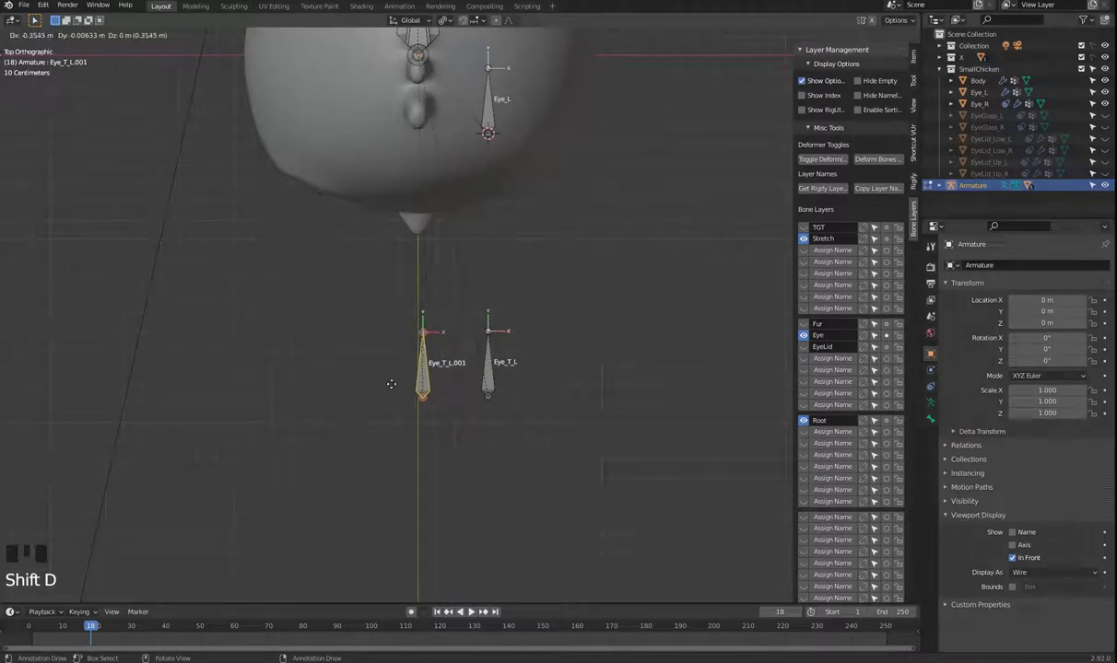
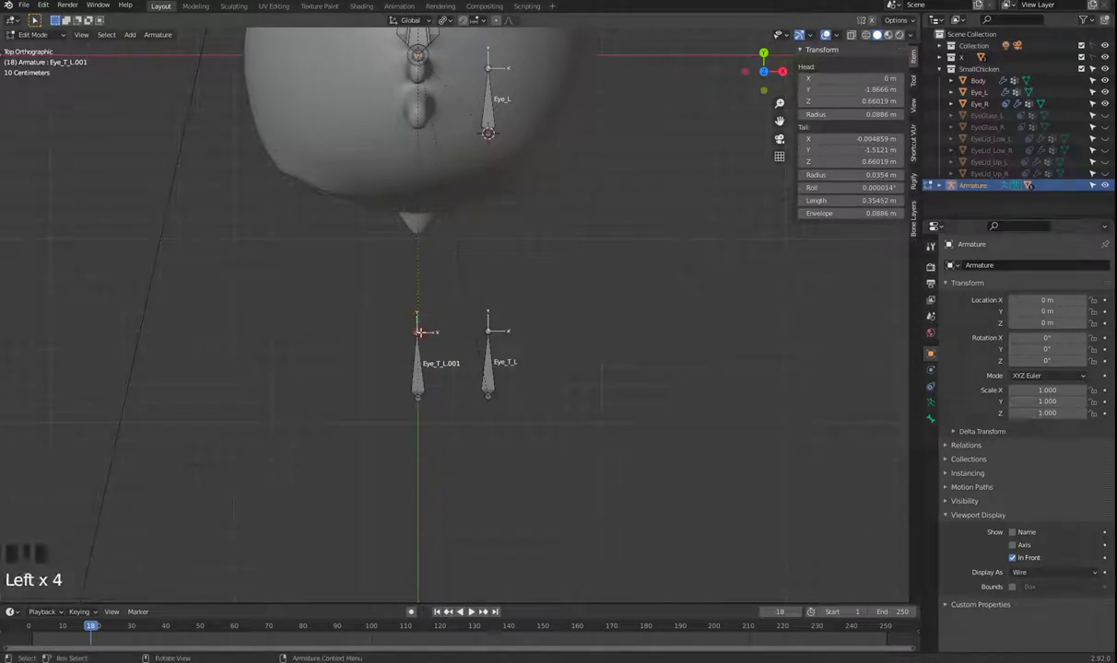
pyautogui.press('g')
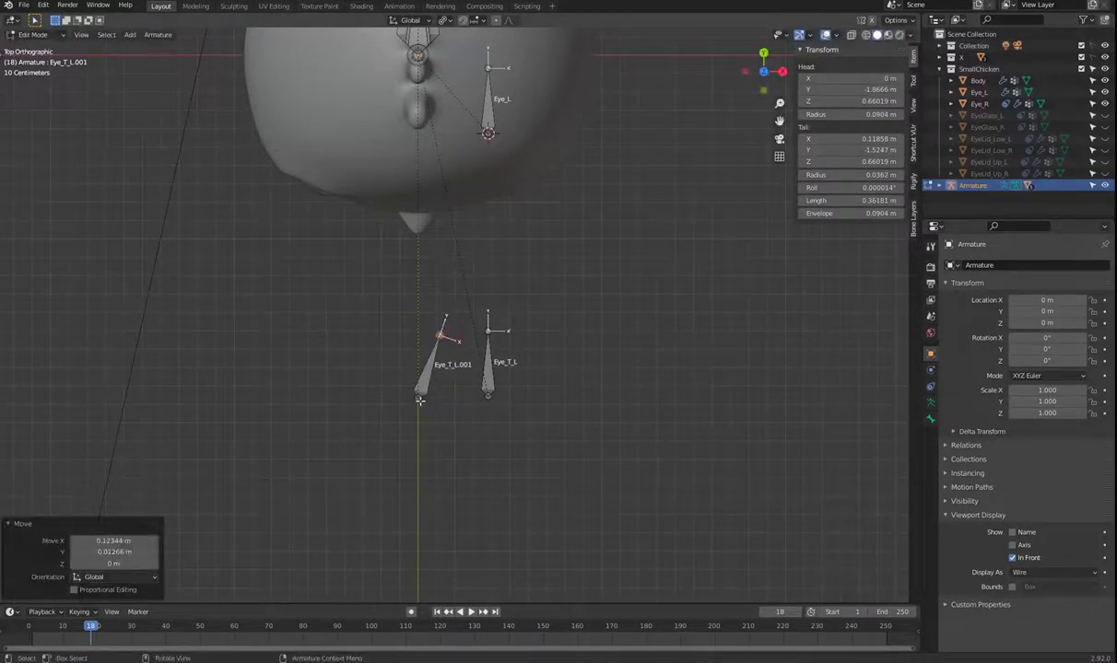
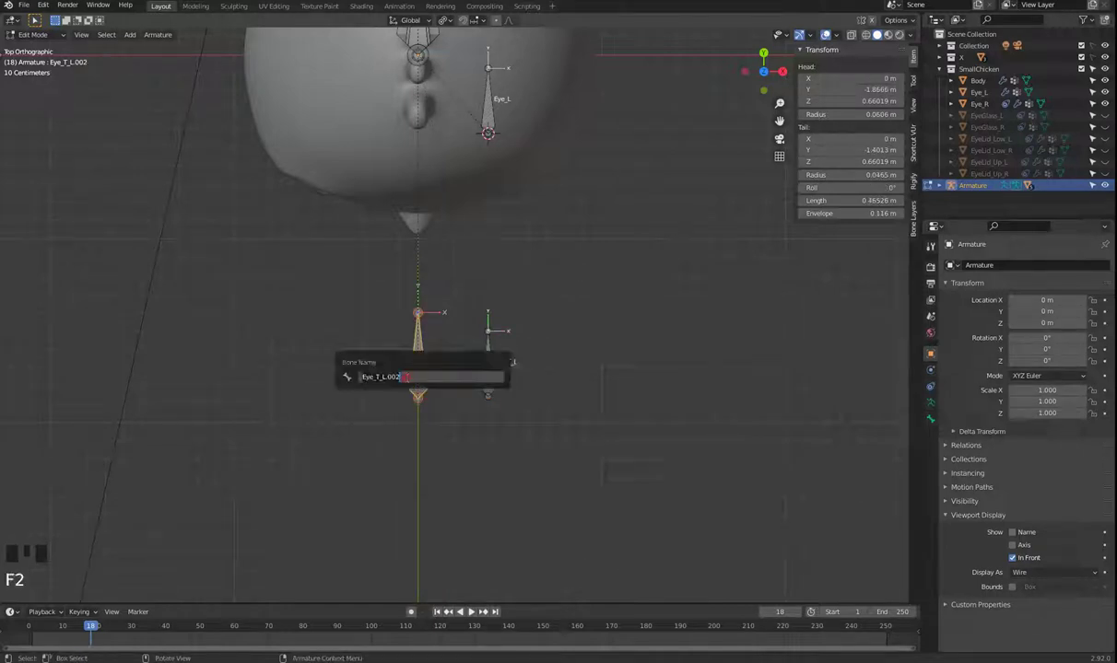
pyautogui.press('BackSpace')
pyautogui.press('BackSpace')
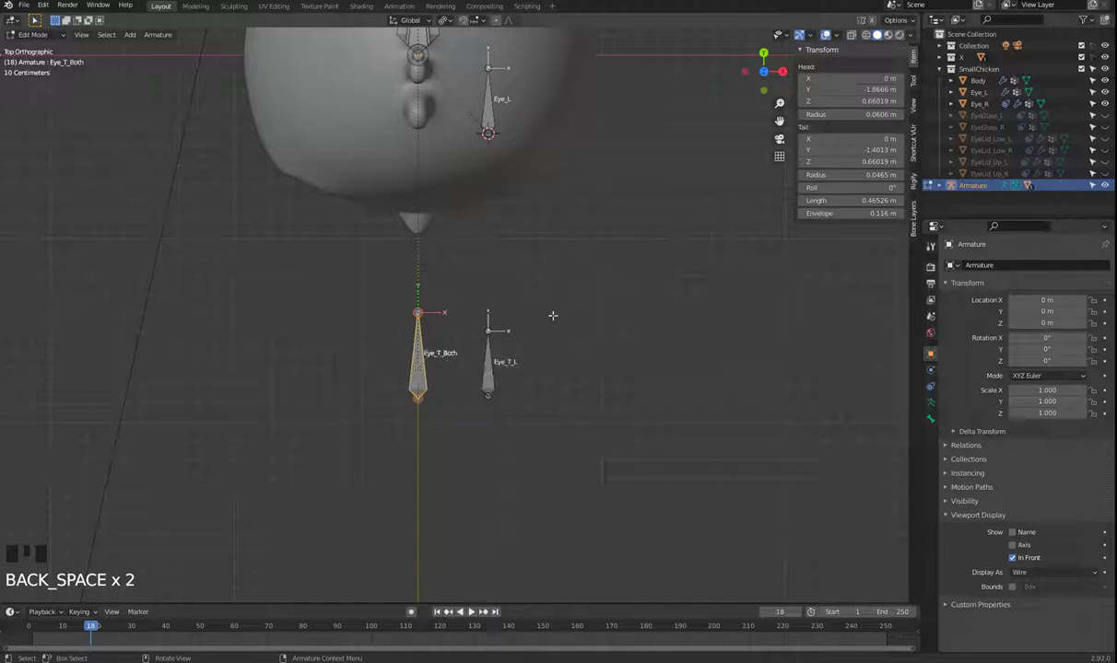
pyautogui.press('Tab')
pyautogui.scroll(-3)
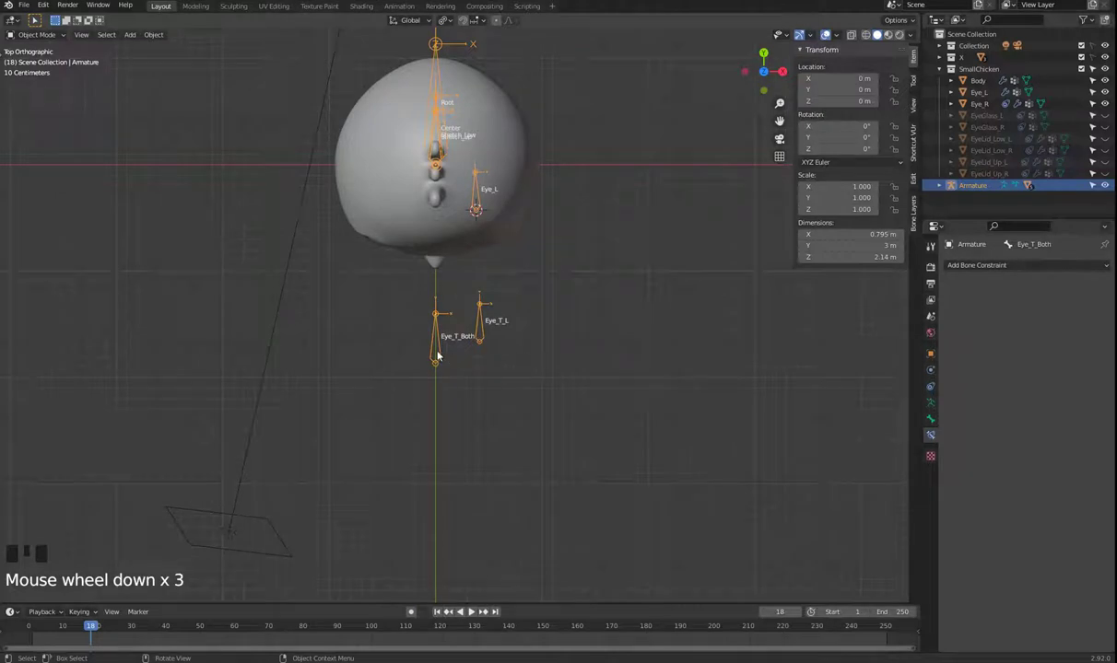
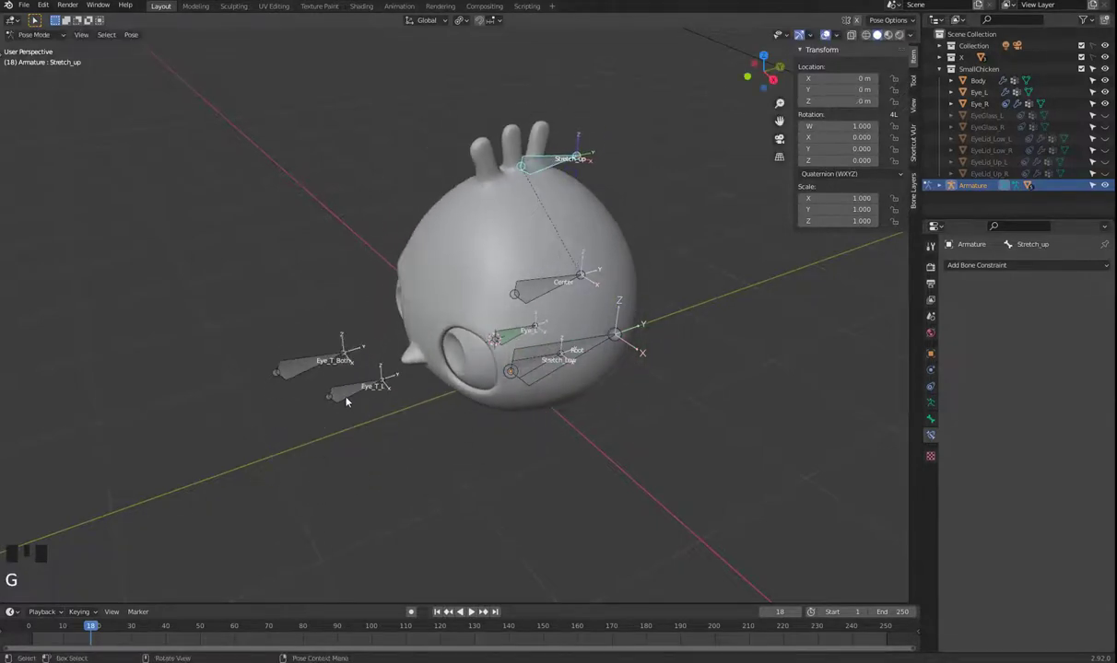
pyautogui.moveTo(378, 430); pyautogui.dragTo(476, 363)
pyautogui.click(475, 363)
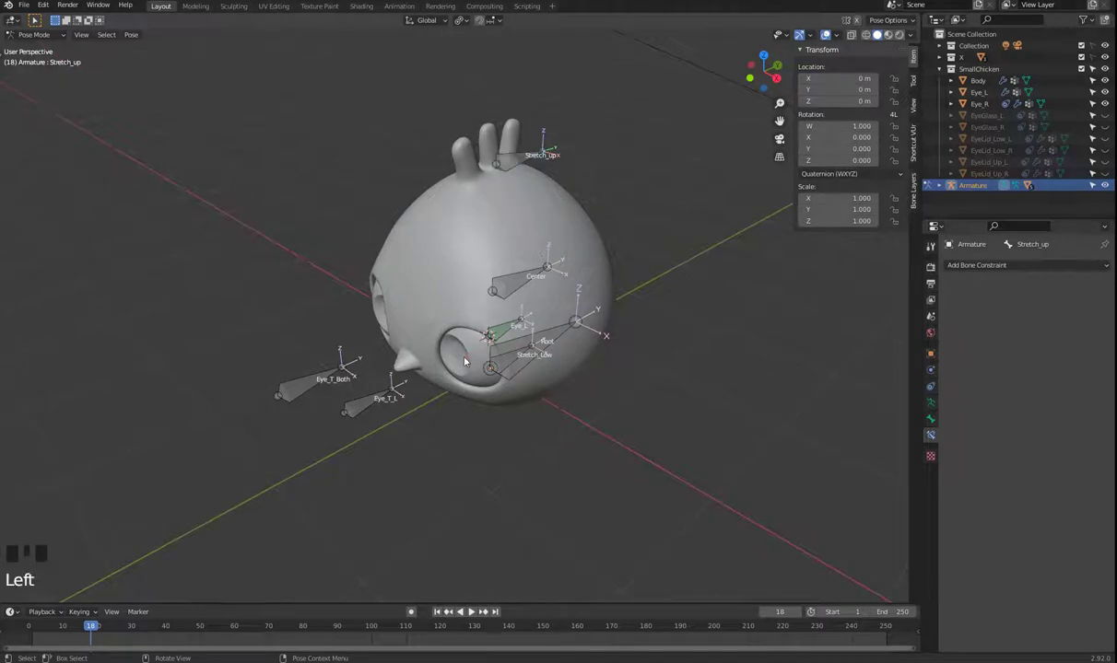
pyautogui.click(302, 395)
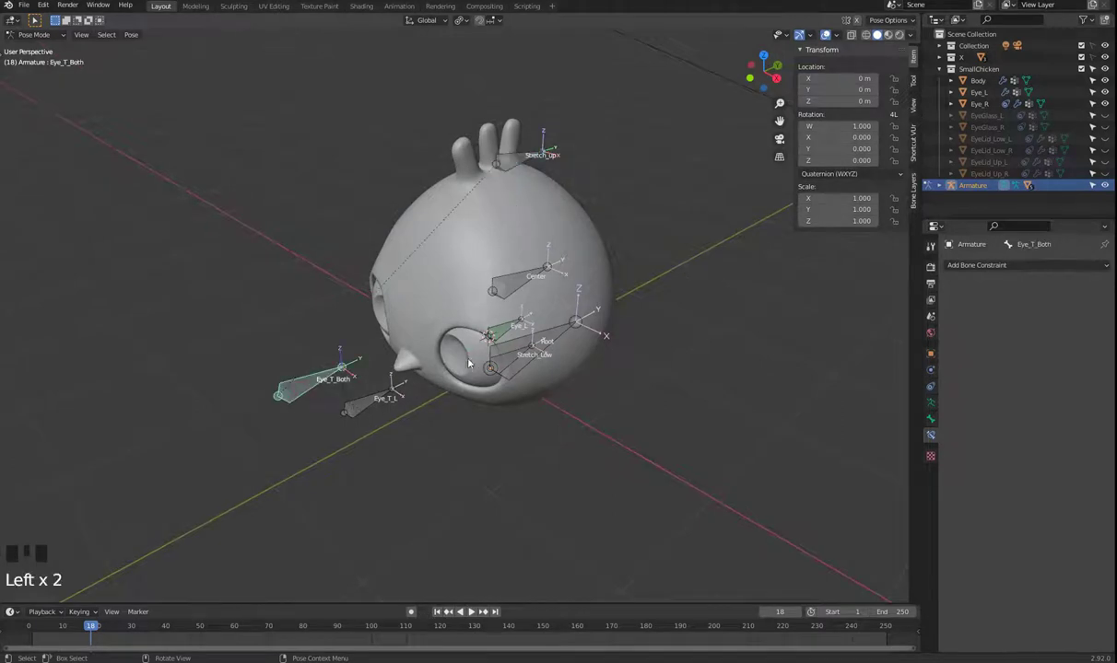
pyautogui.press('Tab')
pyautogui.click(470, 357)
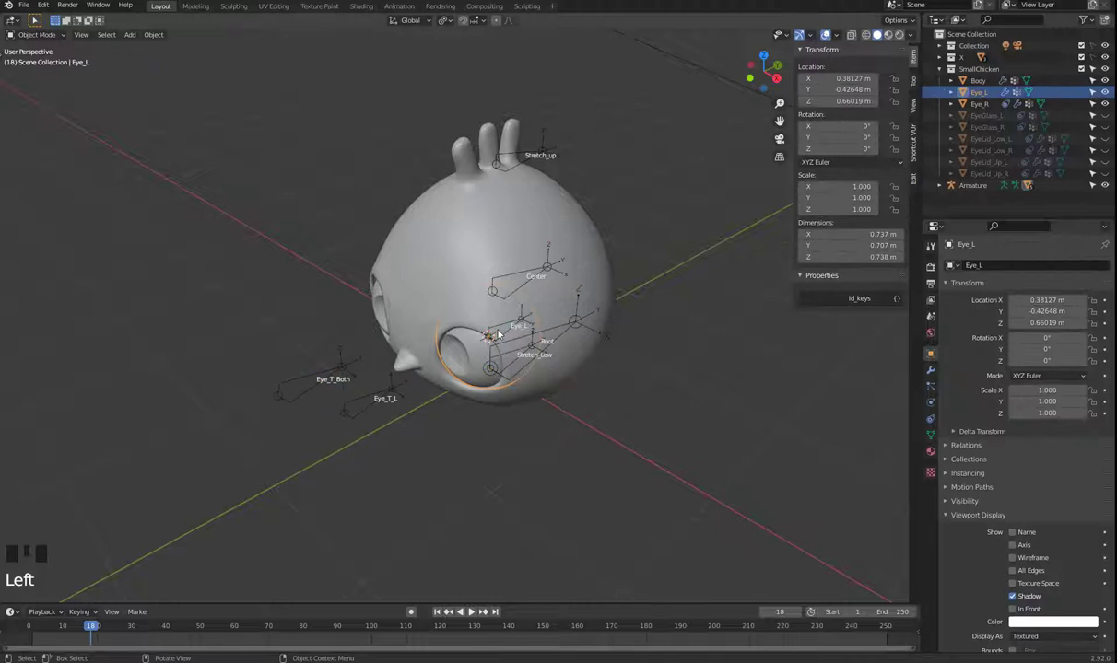
pyautogui.click(506, 331)
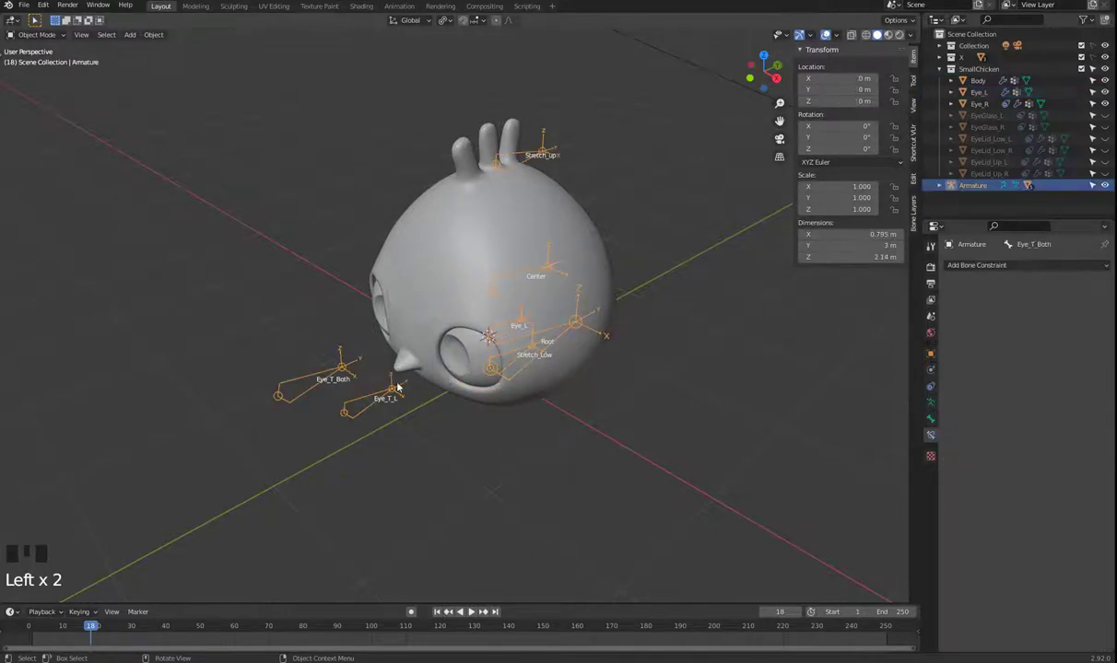
pyautogui.moveTo(375, 359); pyautogui.dragTo(294, 428)
pyautogui.press('Tab')
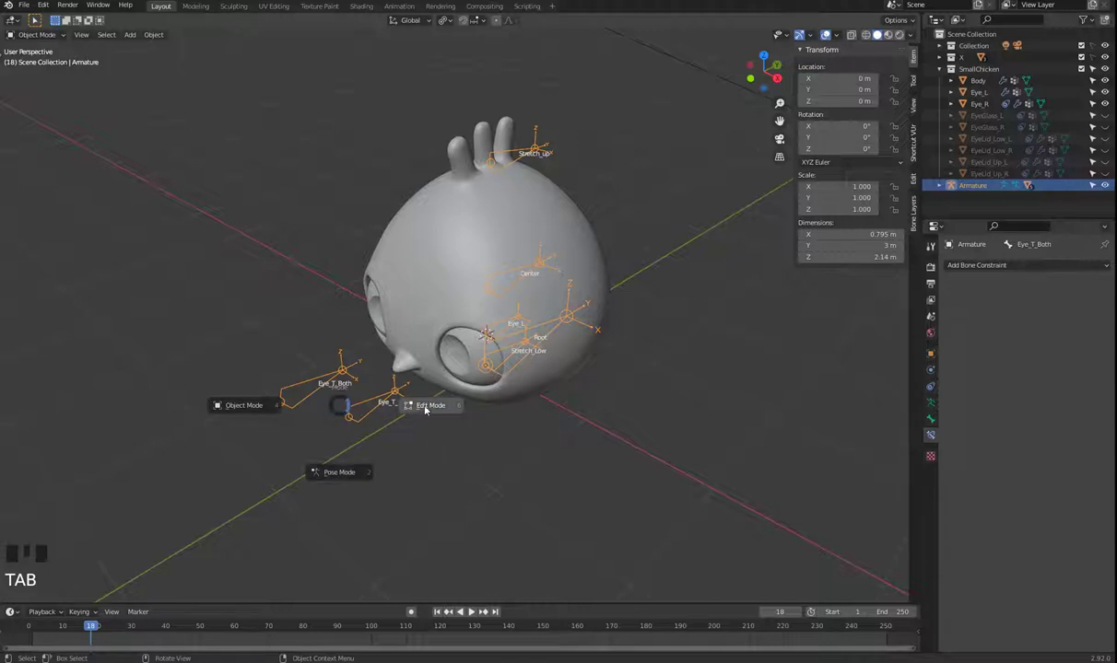
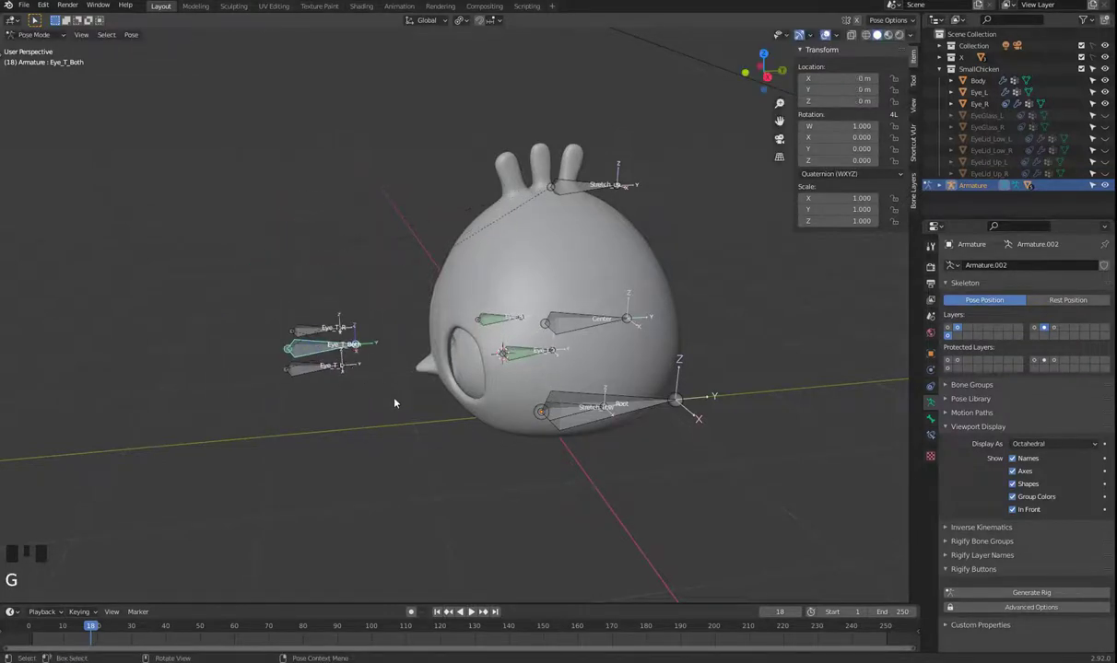
# Step: Pick Eye_T_L as the Track To target bone for Eye_L, framing the rig in view
pyautogui.moveTo(390, 431); pyautogui.dragTo(320, 400)
pyautogui.click(319, 399)
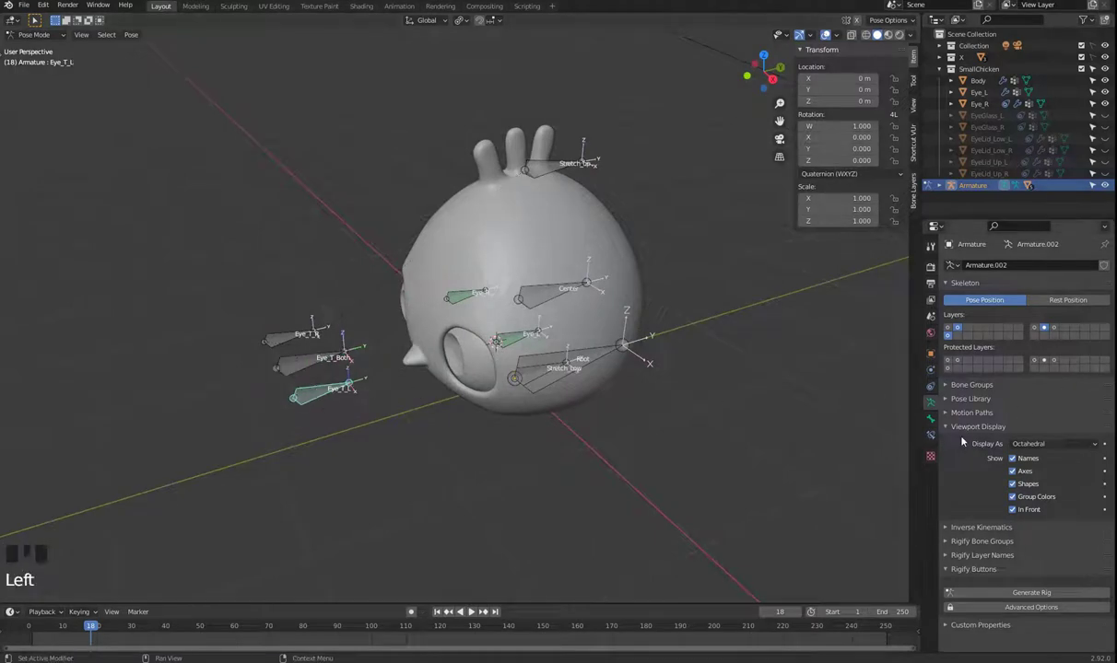
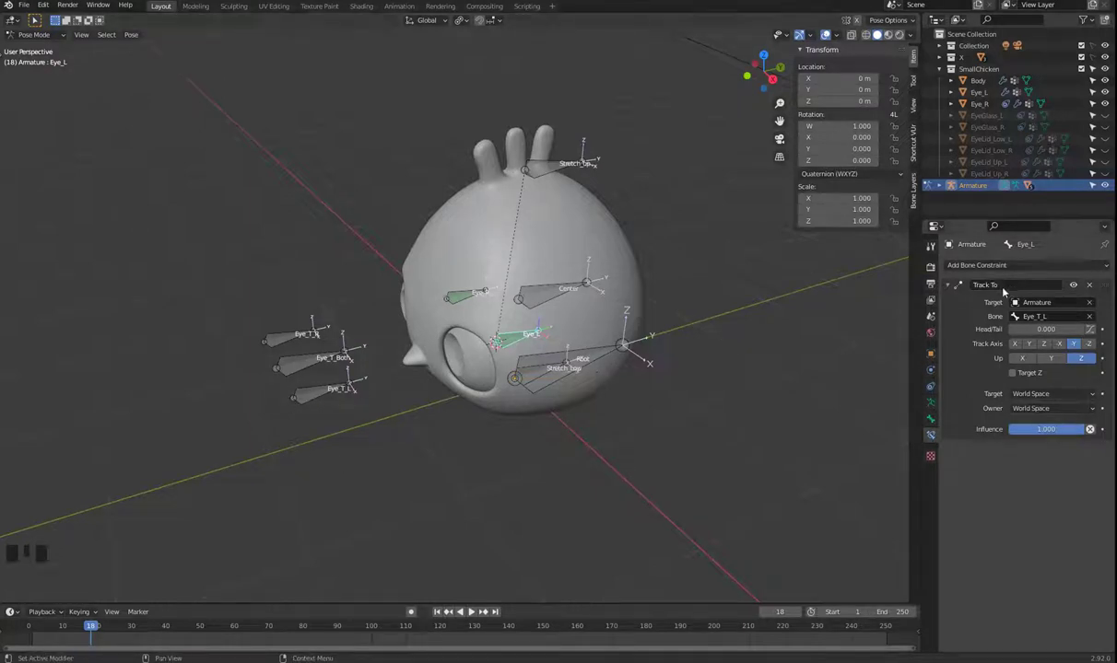
pyautogui.moveTo(1040, 265); pyautogui.dragTo(1044, 516)
pyautogui.scroll(3)
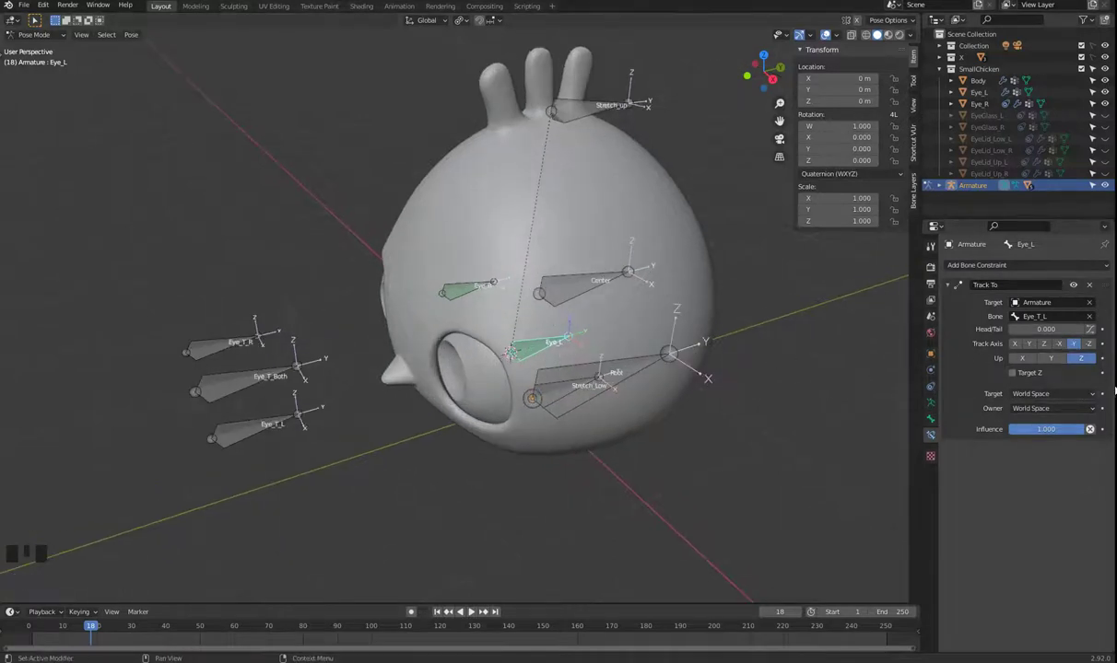